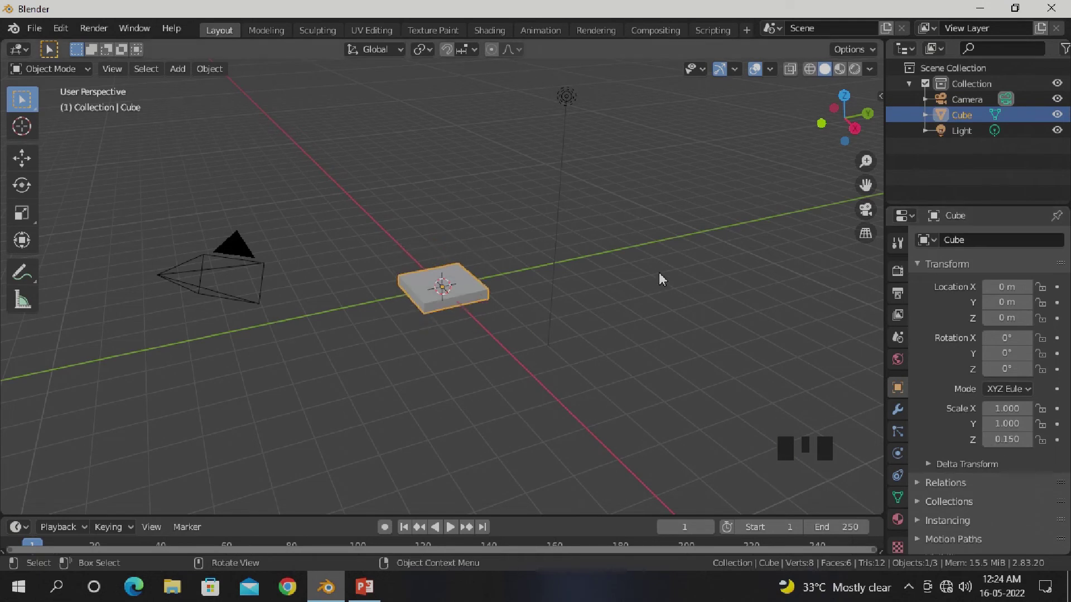
Step: Apply the slab's scale so its Z scale of 0.150 is baked into the mesh
key(ctrl+a)
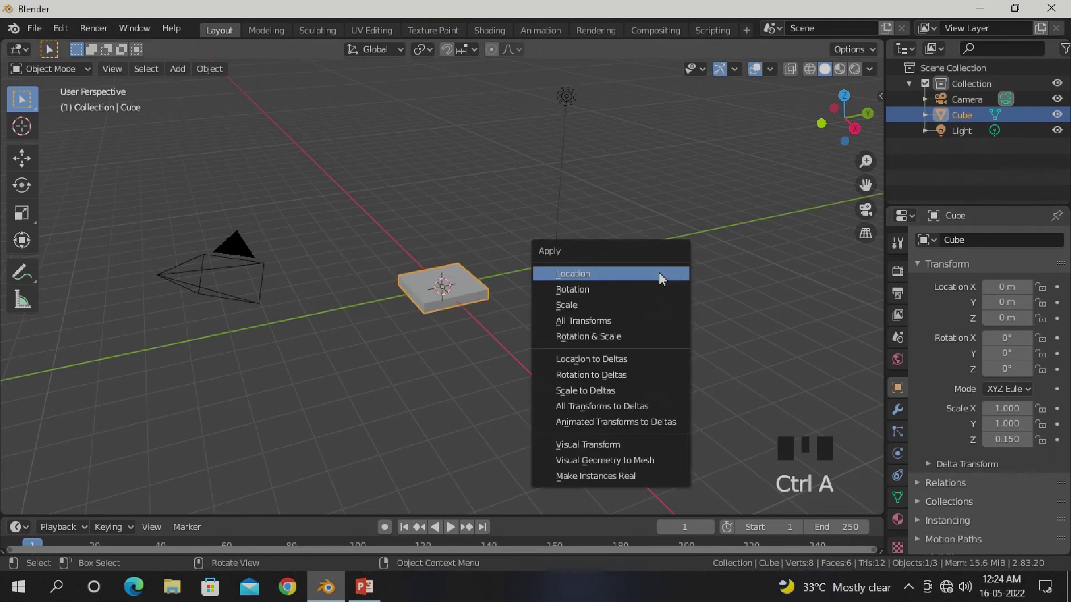
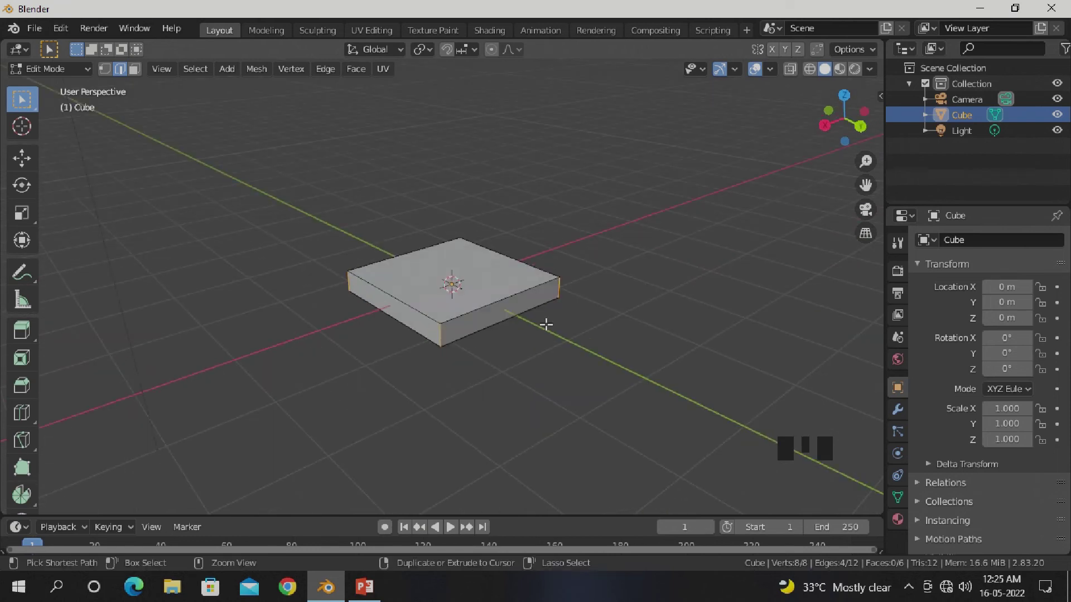
Step: Bevel the slab's four vertical corner edges with several segments and return to Object Mode
key(ctrl+b)
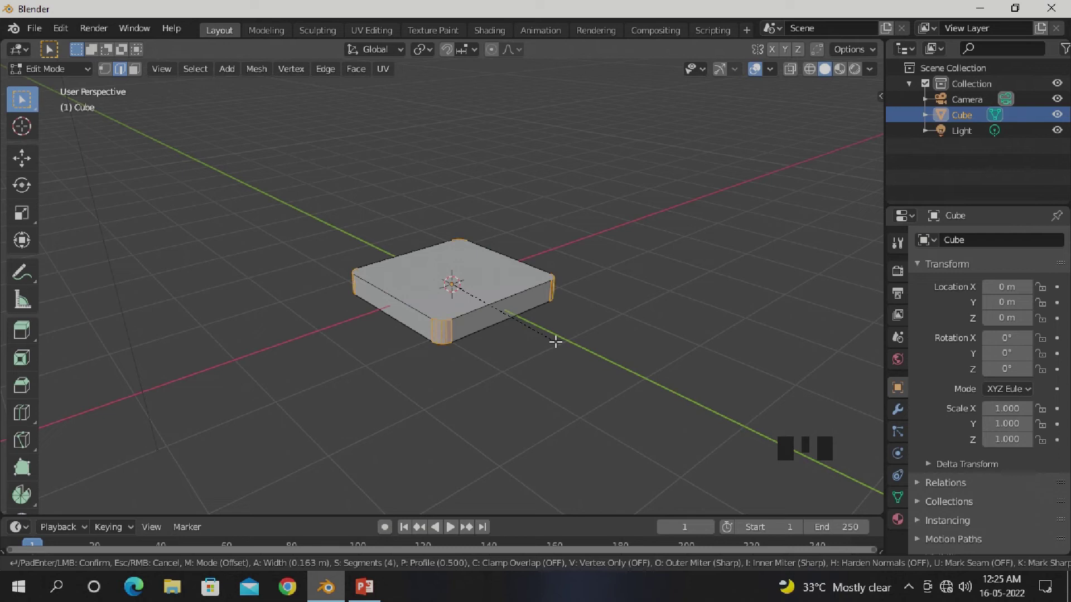
key(Tab)
drag(577, 363, 893, 412)
click(893, 412)
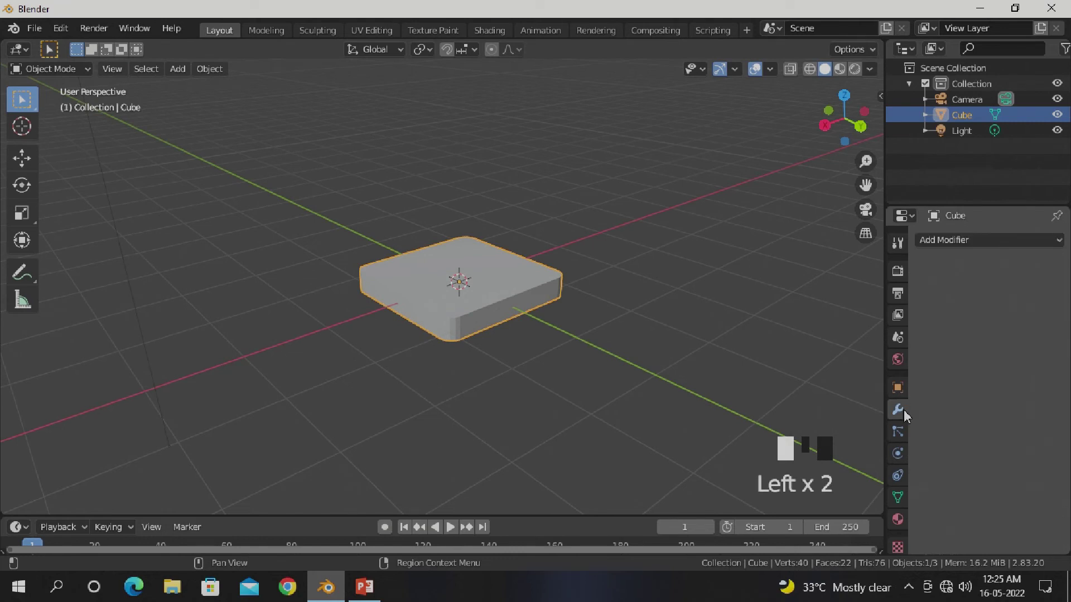
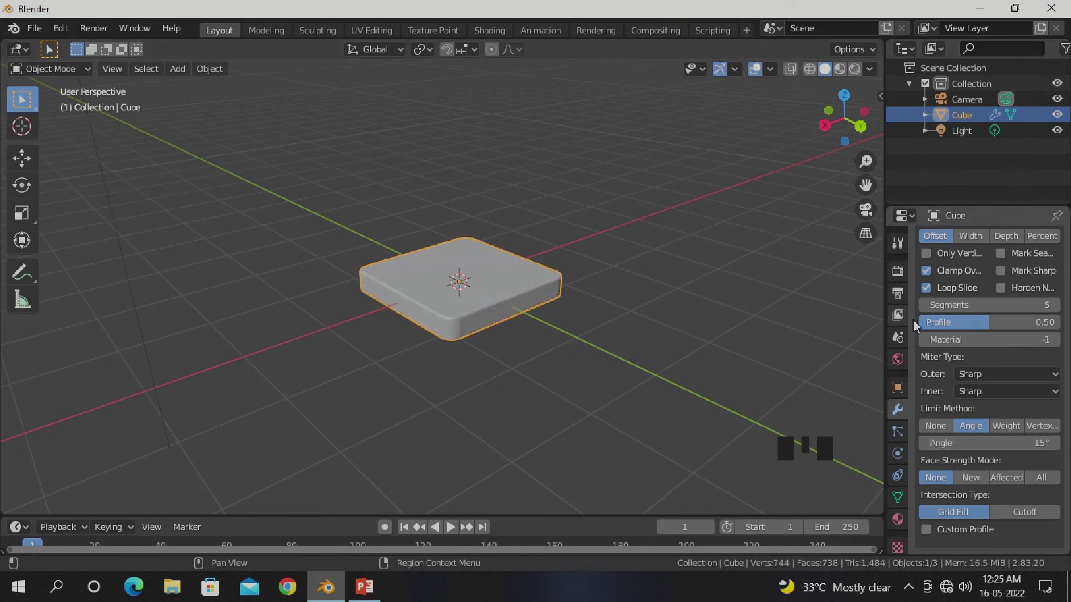
Step: Add a Subdivision Surface modifier beneath the 5-segment Bevel to smooth the slab
click(926, 271)
click(957, 244)
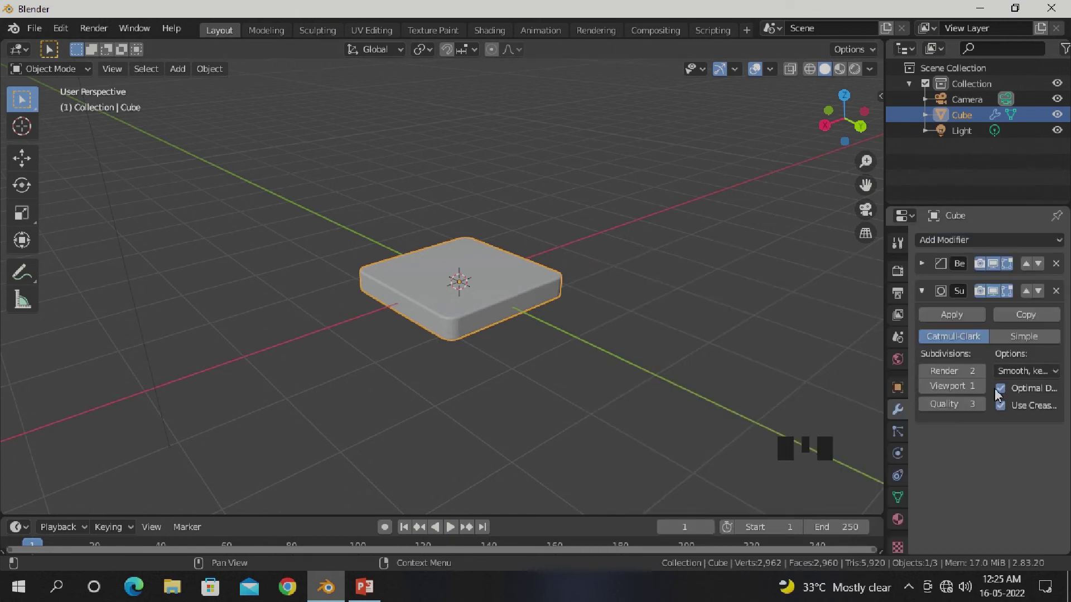
drag(988, 393, 934, 288)
click(928, 291)
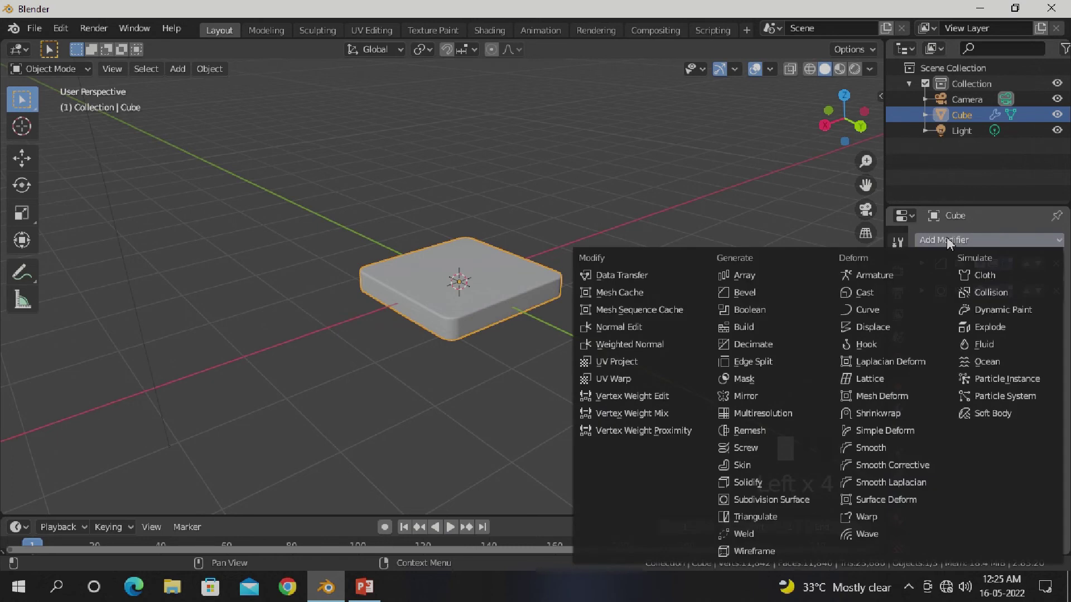
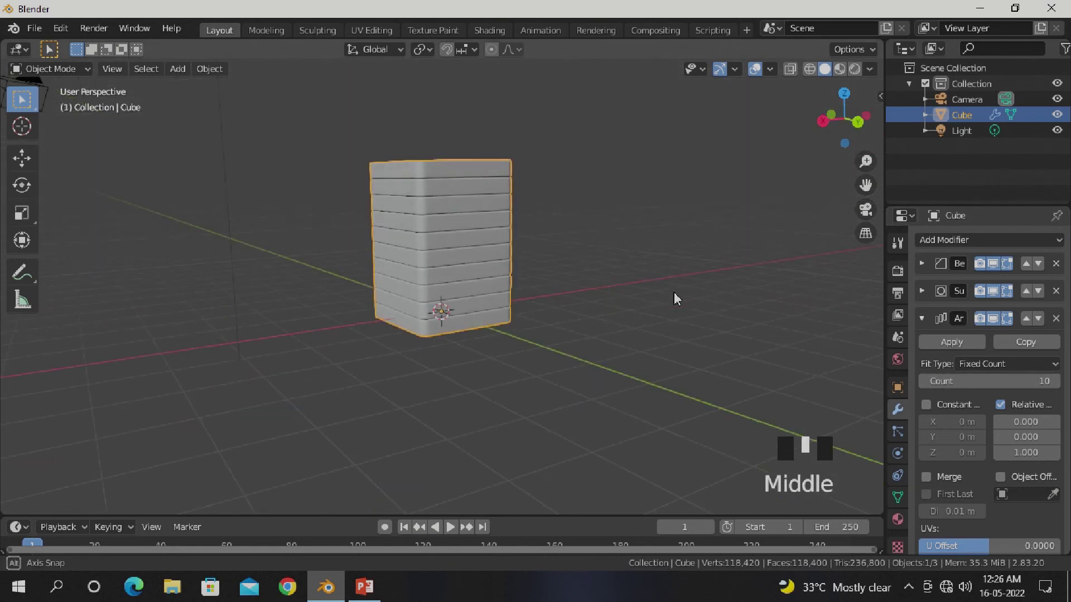
Step: Orbit the view around the ten-high slab tower with the empty at the origin
drag(466, 214, 580, 314)
drag(580, 314, 184, 75)
drag(184, 75, 279, 250)
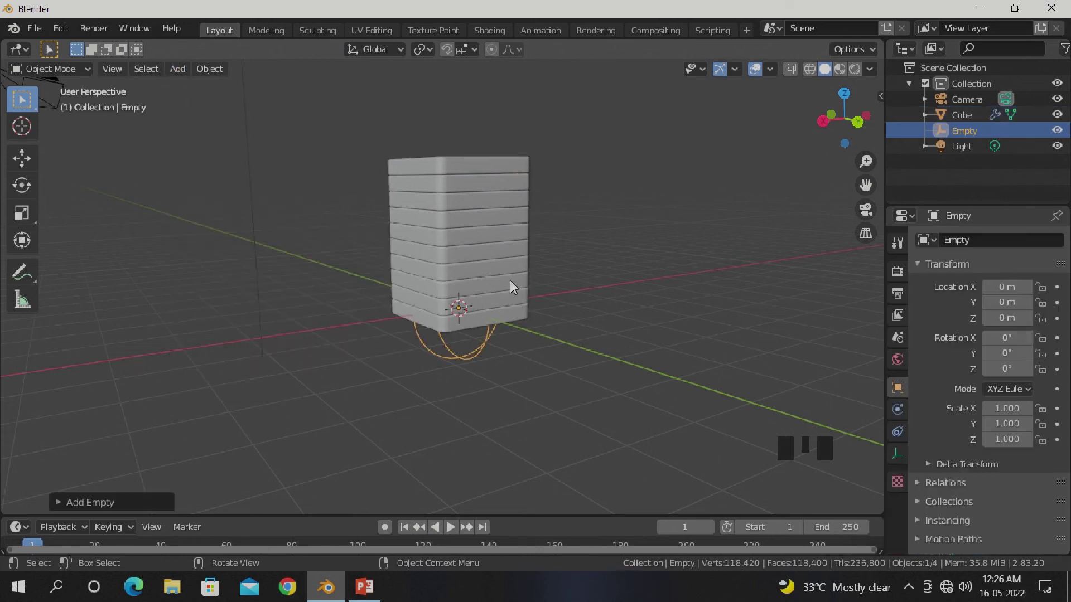
Step: Scale the empty up to surround the tower and apply its scale
key(s)
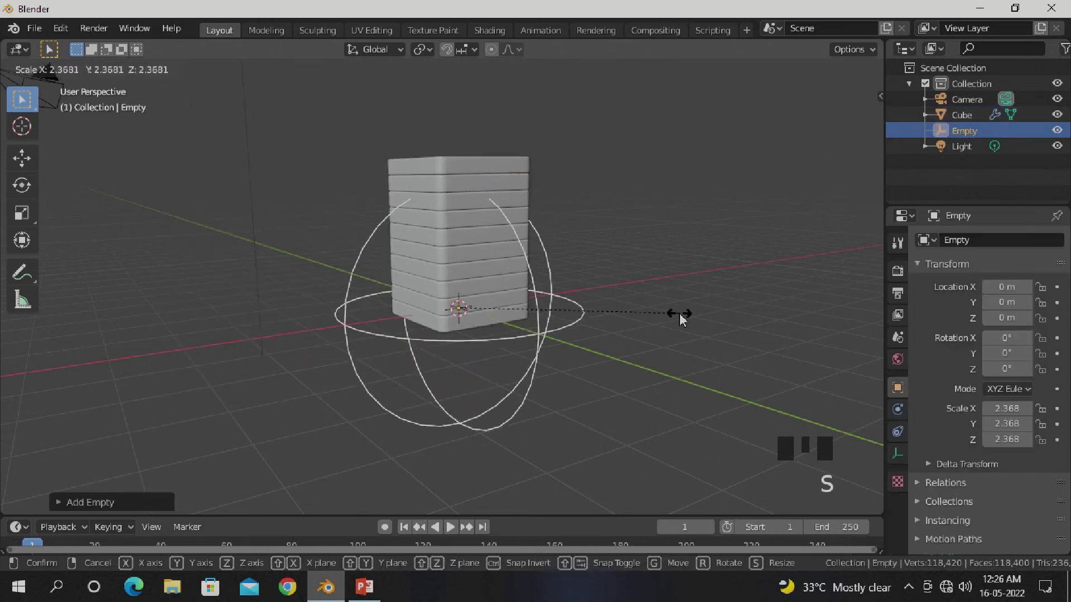
key(s)
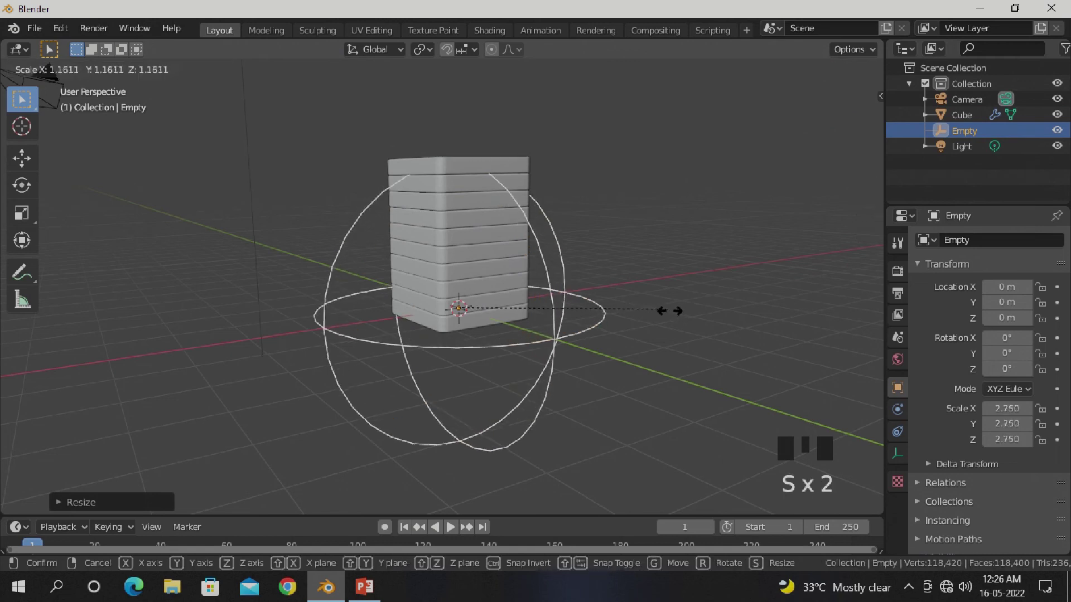
key(ctrl+a)
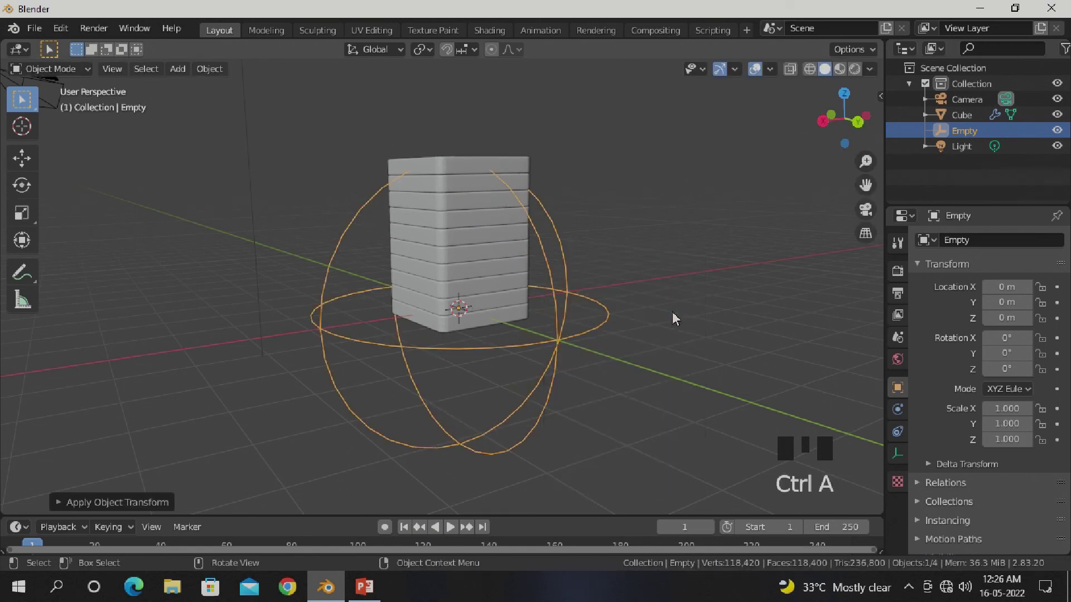
Step: Set the tower's Array modifier to use the Empty as its object offset
click(483, 269)
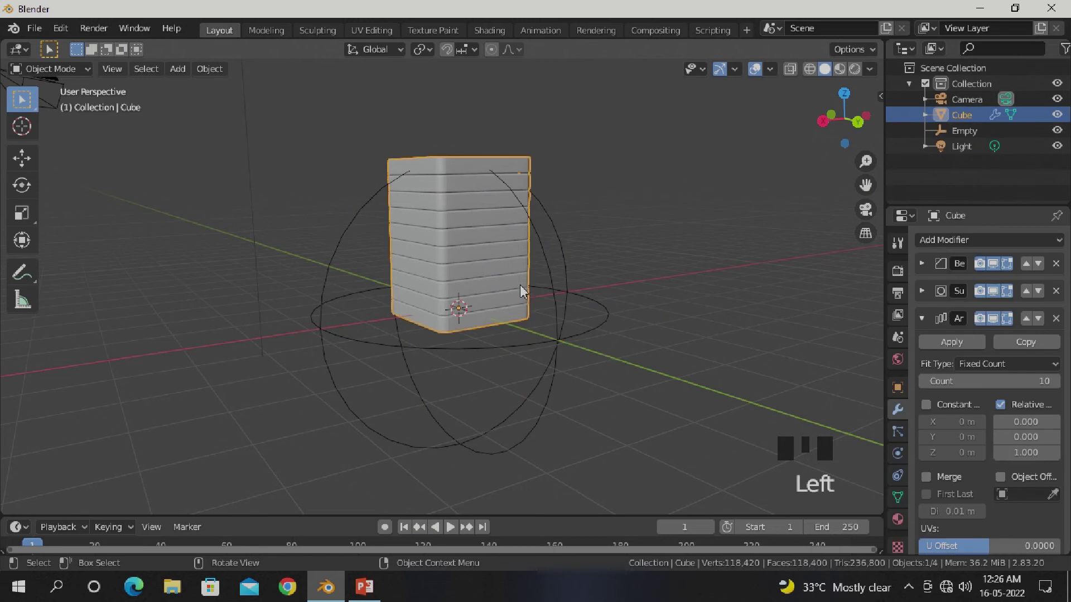
drag(1001, 484, 1014, 488)
drag(1059, 501, 648, 358)
drag(714, 339, 693, 329)
Step: From front view, add a floor plane and scale it up wide
key(KP_1)
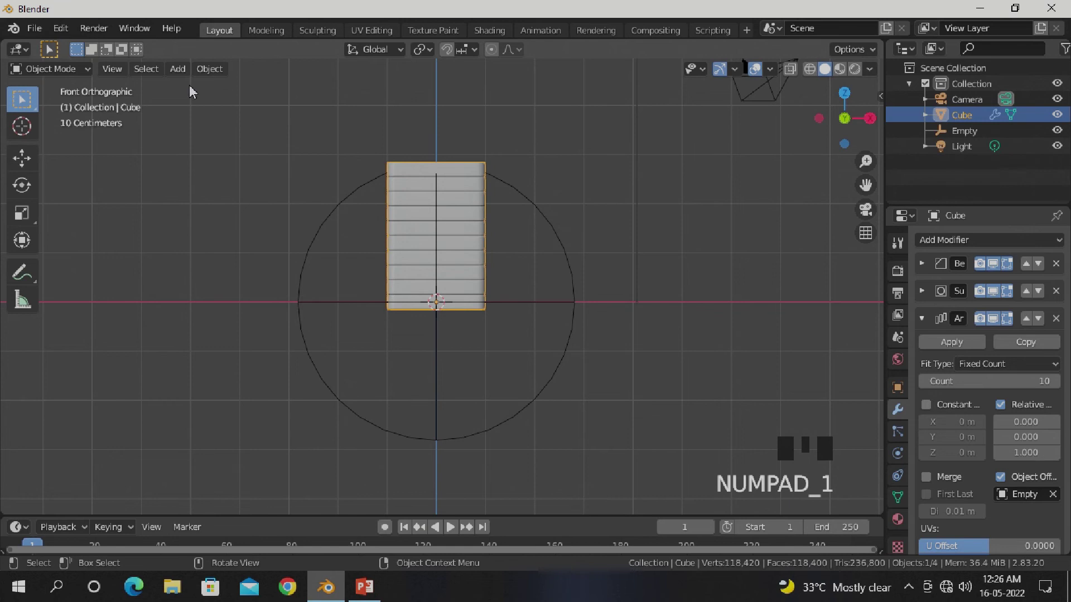
drag(178, 77, 474, 322)
key(s)
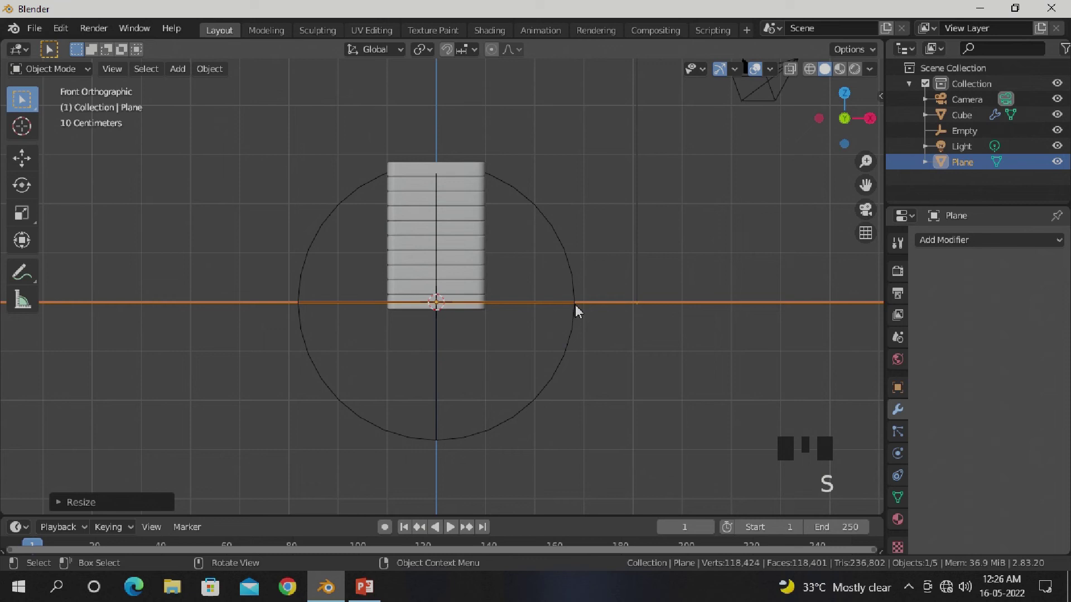
Step: Move the plane beneath the tower and extrude its back edge upward into a wall
key(g)
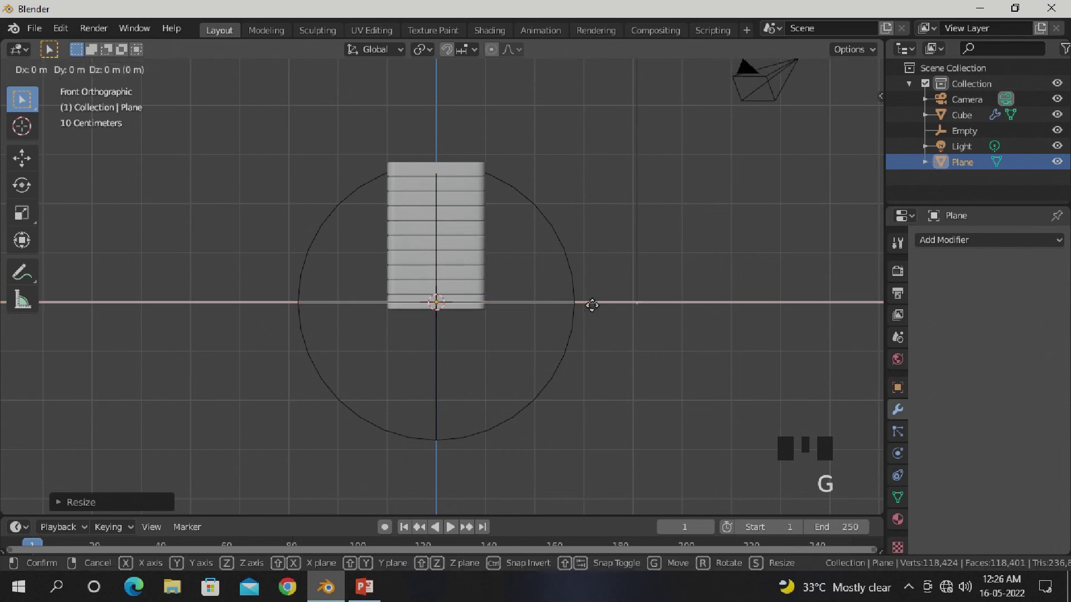
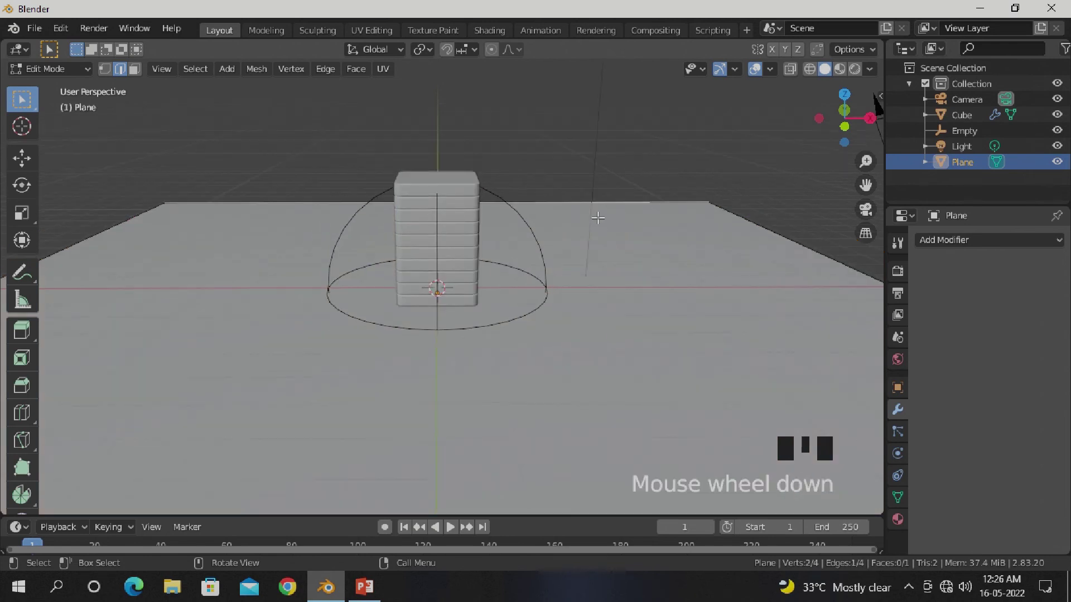
key(e)
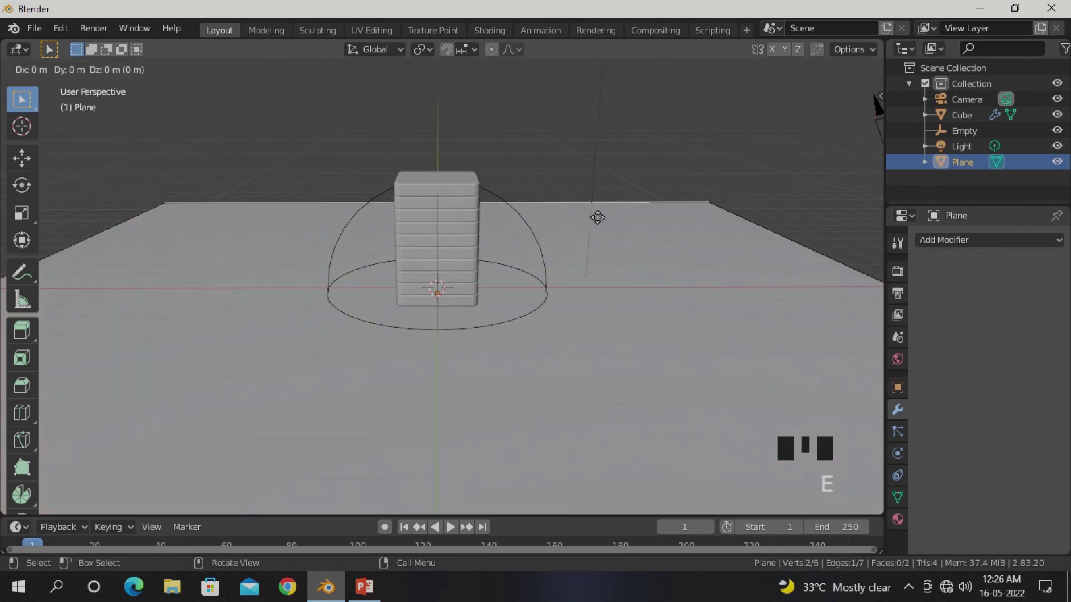
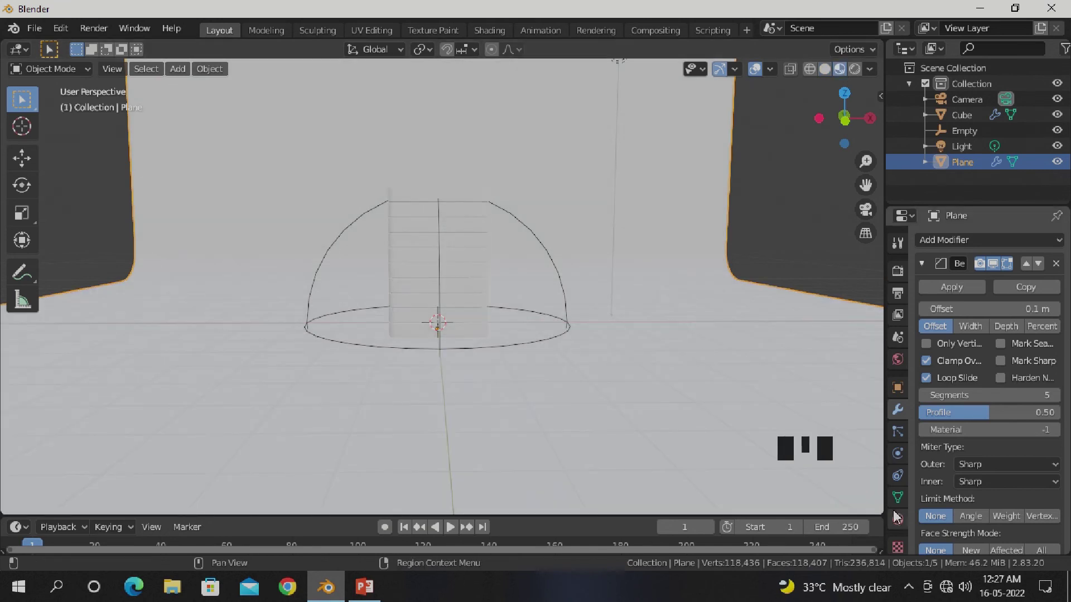
Step: Pick the base colour for the backdrop's new material
drag(899, 524, 1025, 476)
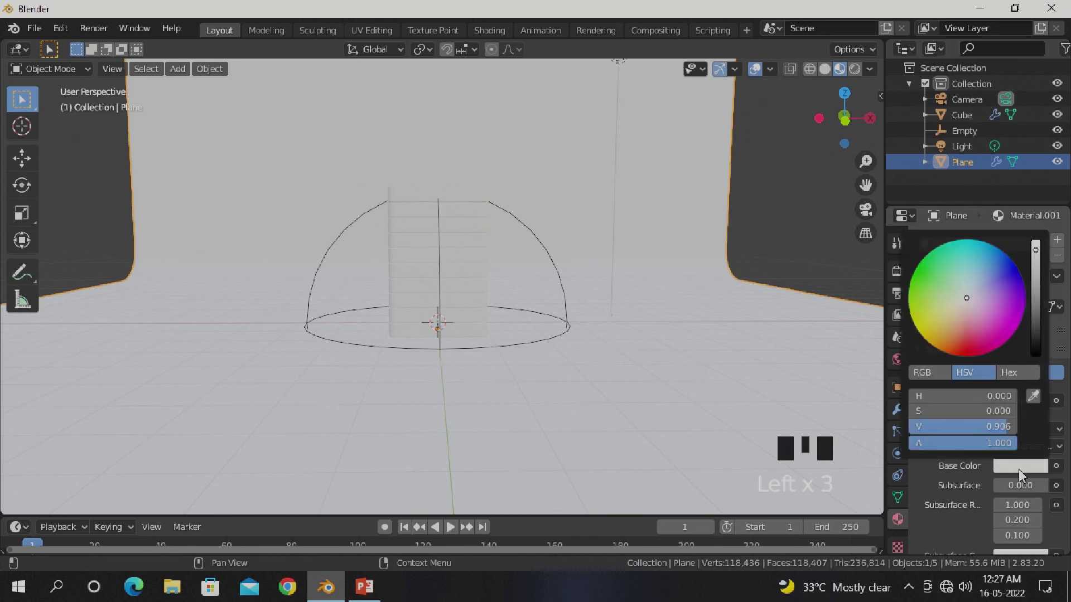
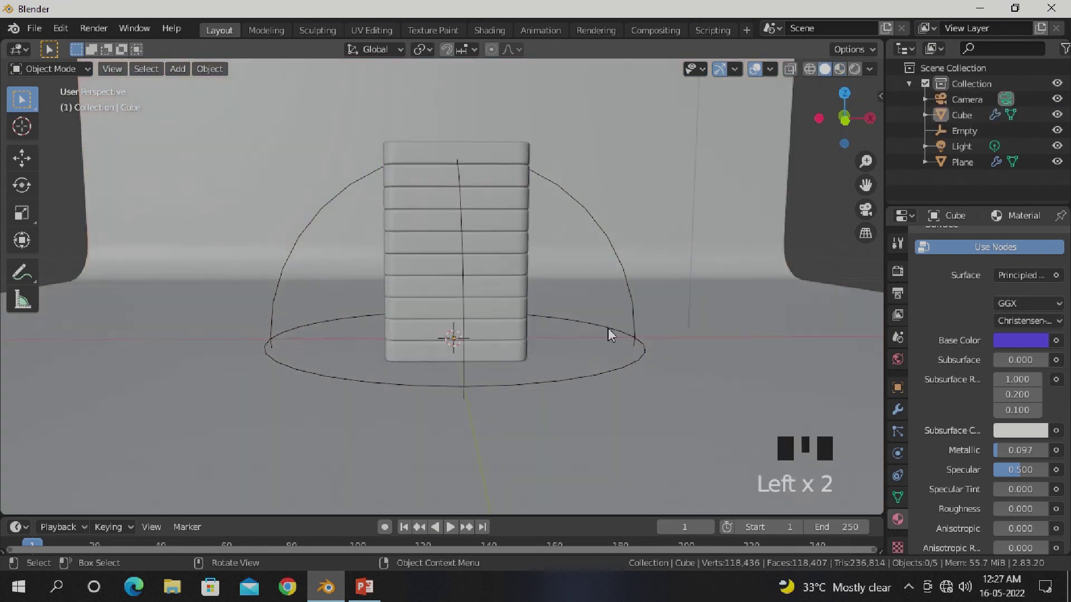
Step: Select the empty ready to keyframe its rotation
click(666, 267)
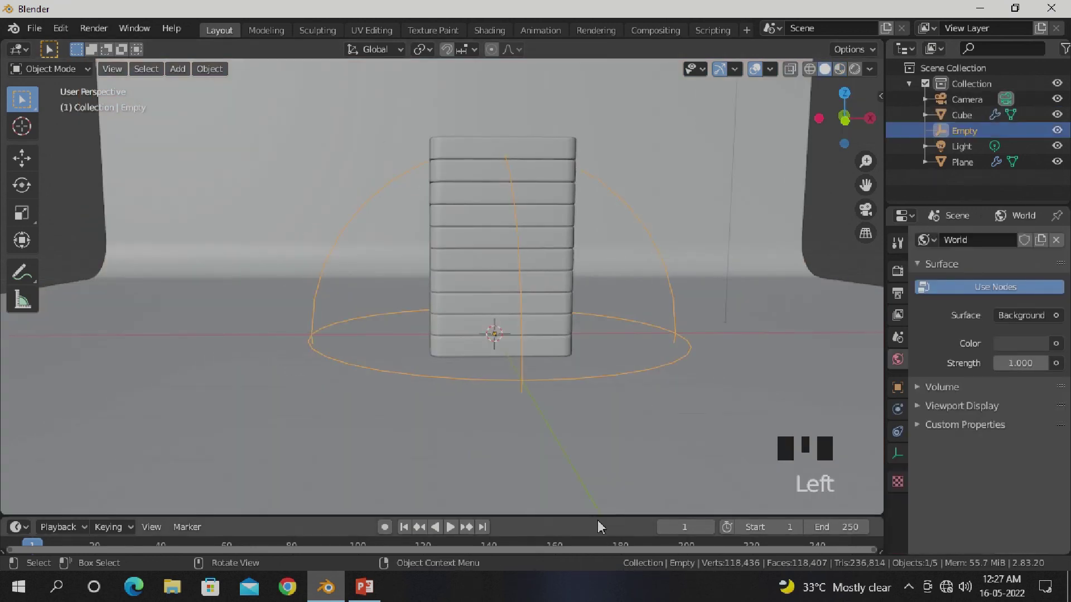
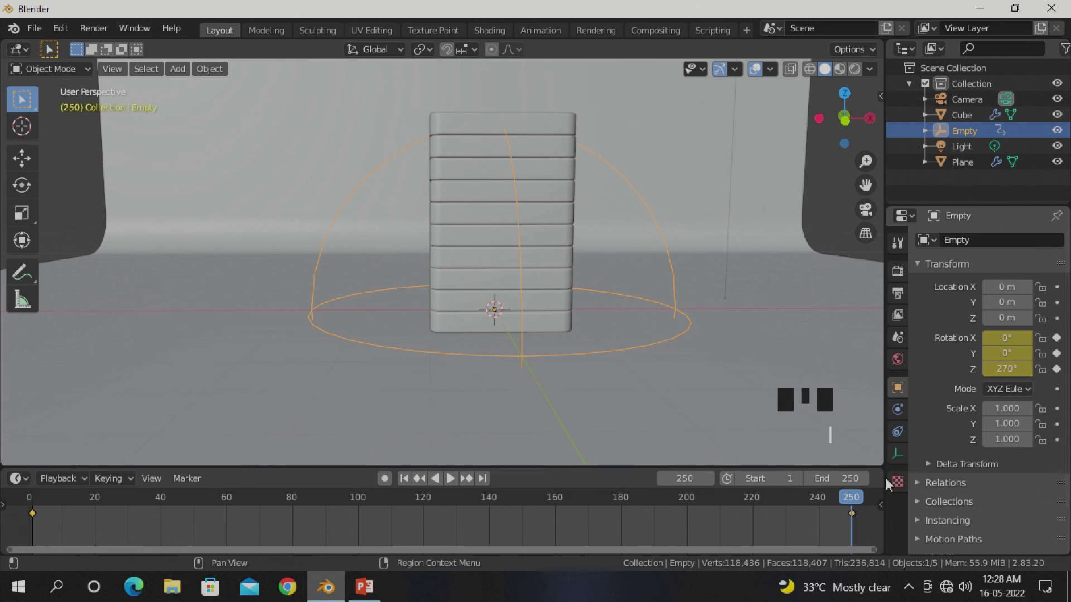
Step: Rewind to the start and play the twisting tower animation
drag(714, 509, 45, 512)
key(space)
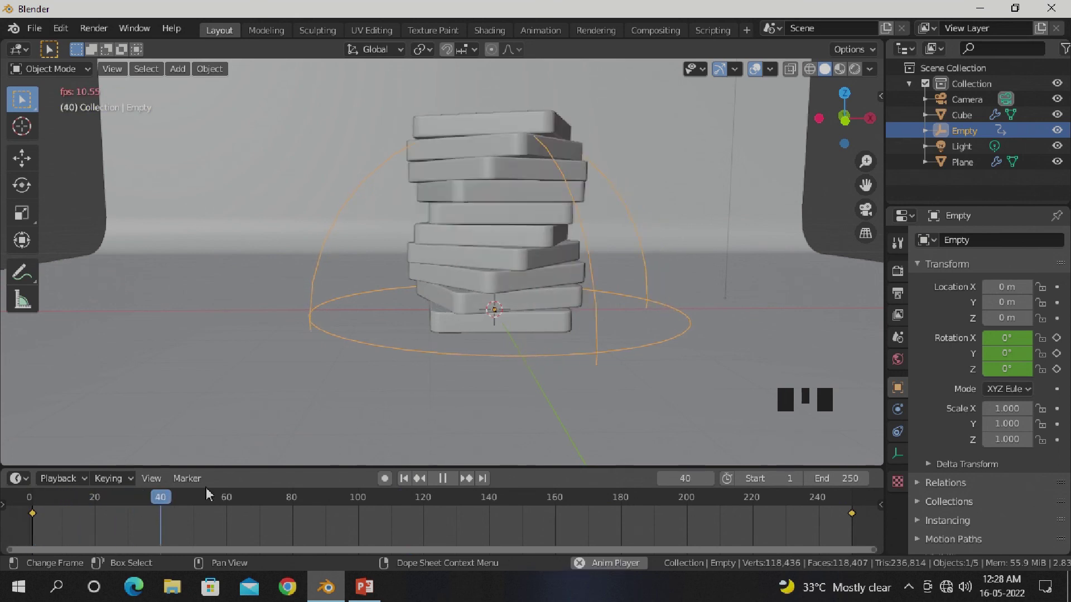
Step: Switch to Rendered viewport shading and untick Scene World for studio lighting
drag(435, 392, 434, 391)
click(433, 392)
drag(700, 279, 876, 77)
drag(875, 77, 801, 171)
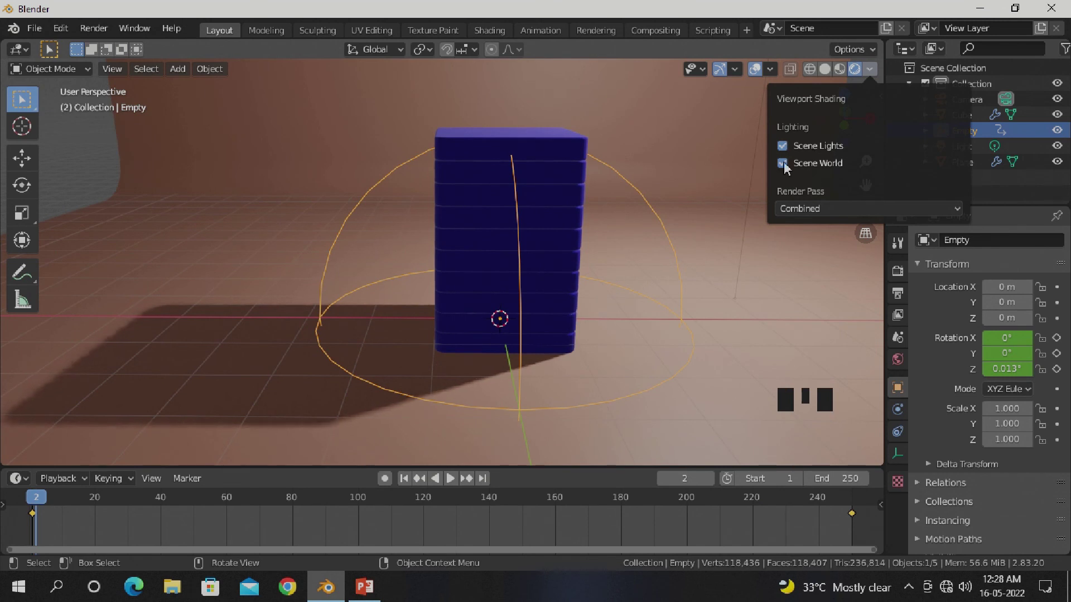